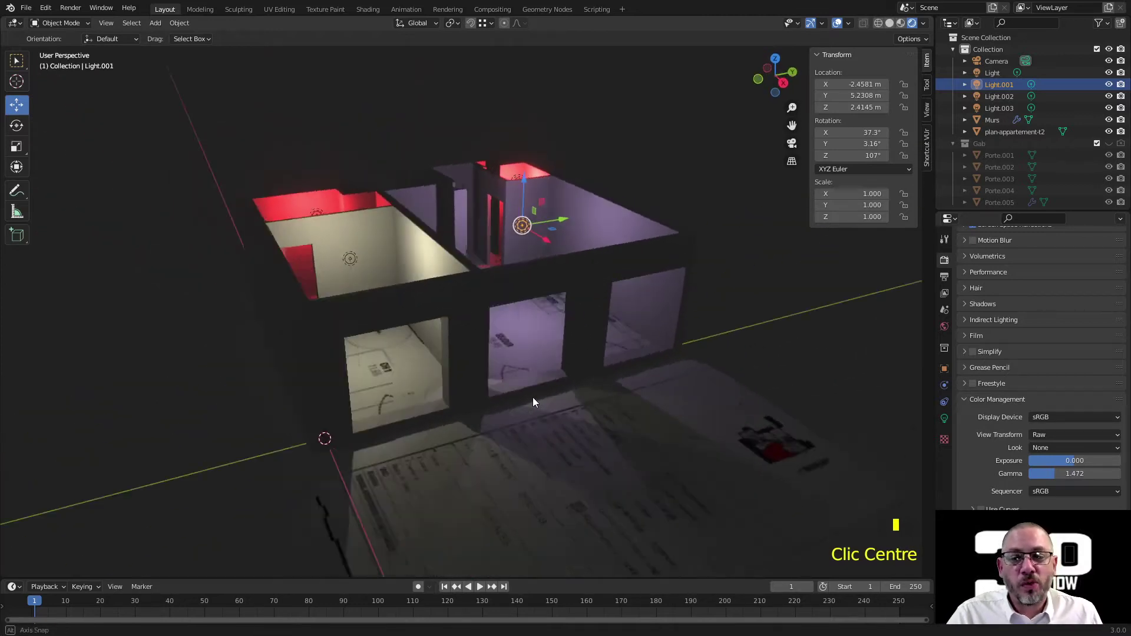
# - Switch the viewport to solid shading and orbit to look at the apartment walls
pyautogui.click(890, 28)
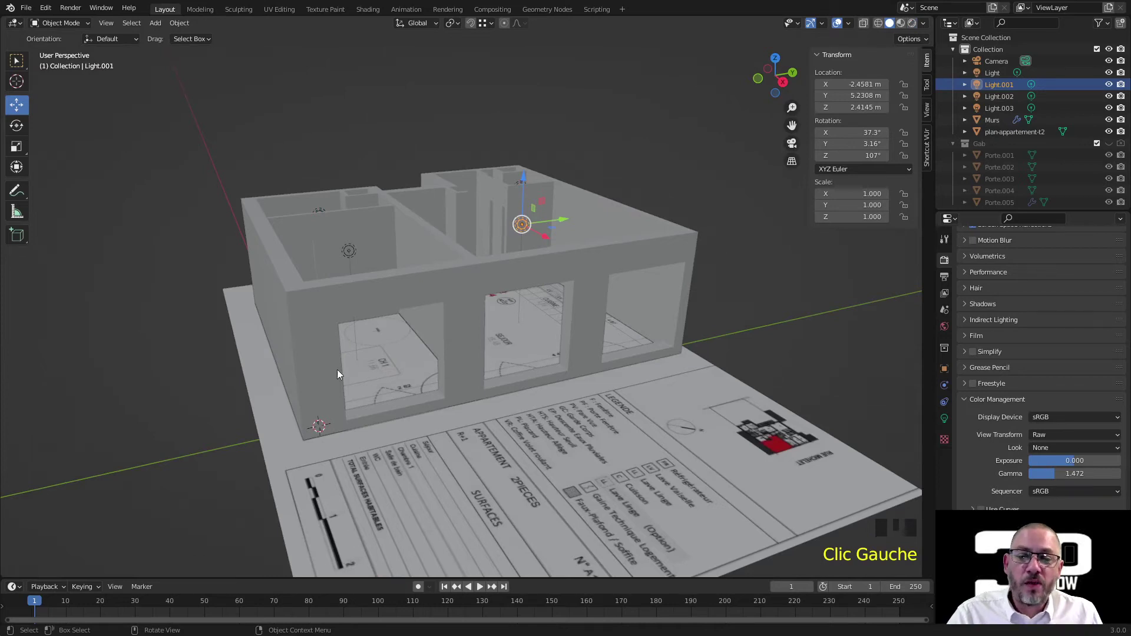
pyautogui.rightClick(347, 303)
pyautogui.moveTo(387, 315); pyautogui.dragTo(713, 183)
# - Inspect the apartment from the side and back orthographic views using the navigation gizmo
pyautogui.click(788, 85)
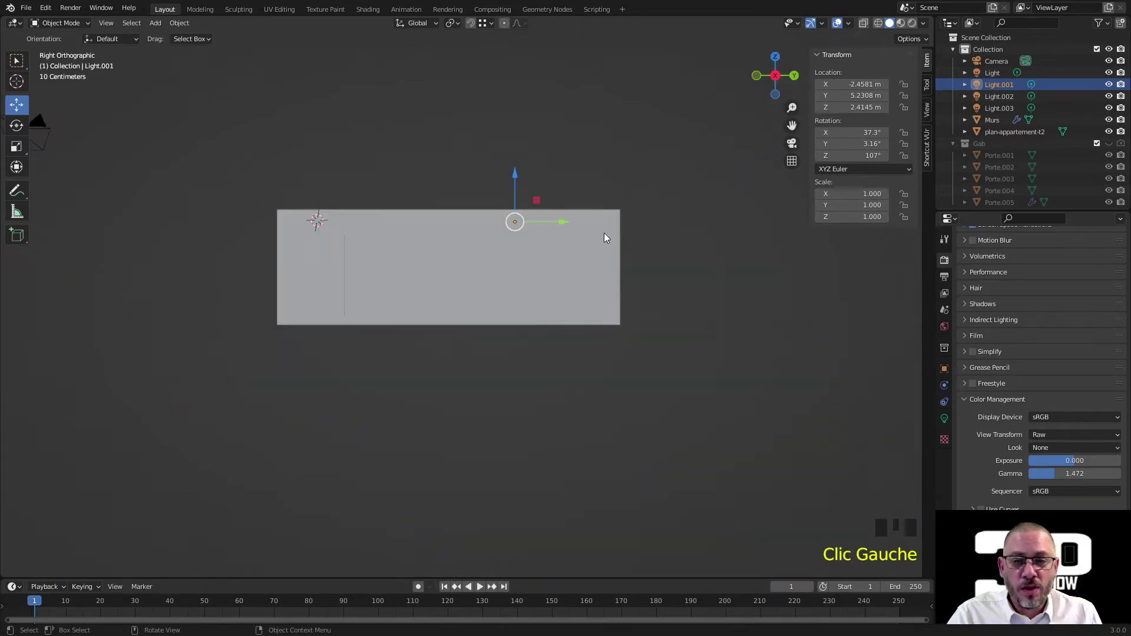
pyautogui.click(791, 82)
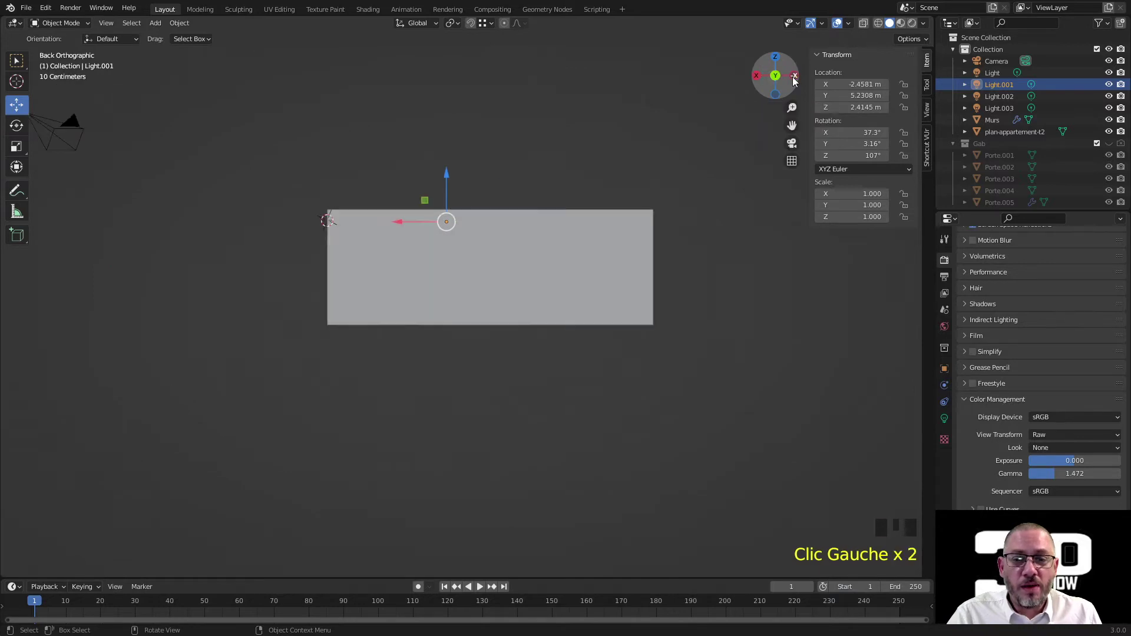
pyautogui.click(796, 83)
pyautogui.moveTo(596, 232); pyautogui.dragTo(515, 341)
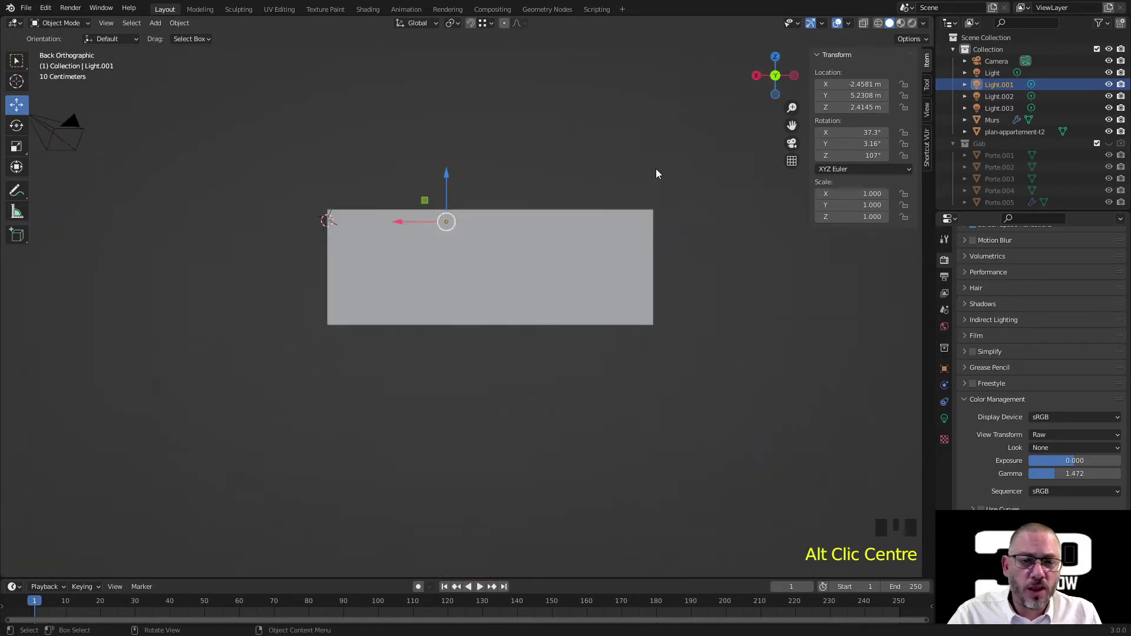
pyautogui.moveTo(591, 202); pyautogui.dragTo(360, 296)
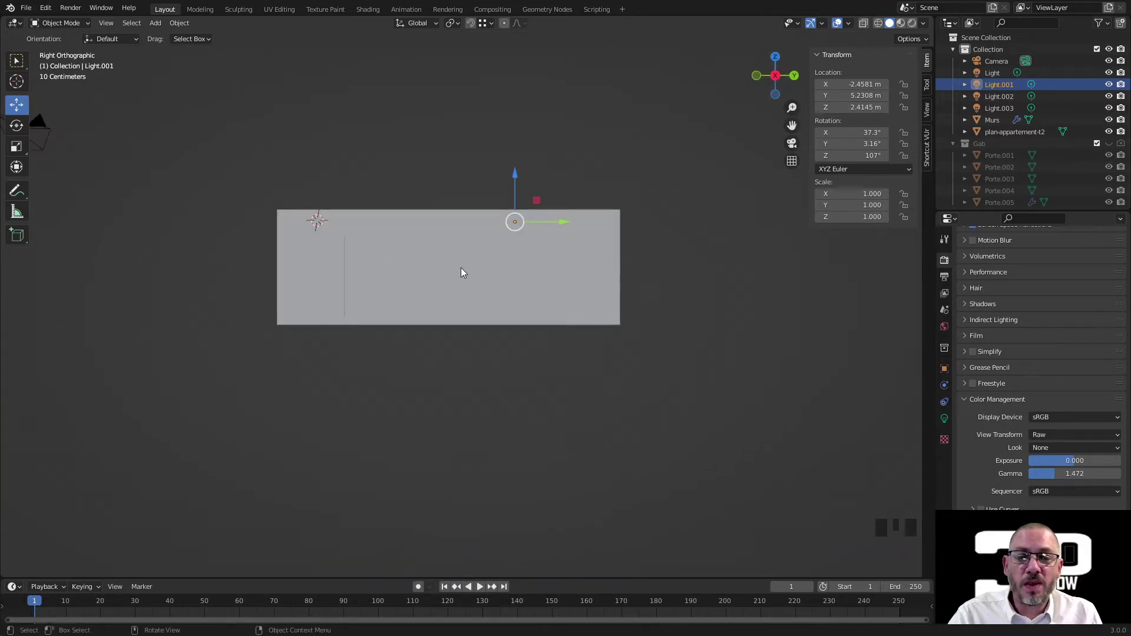
pyautogui.middleClick(596, 269)
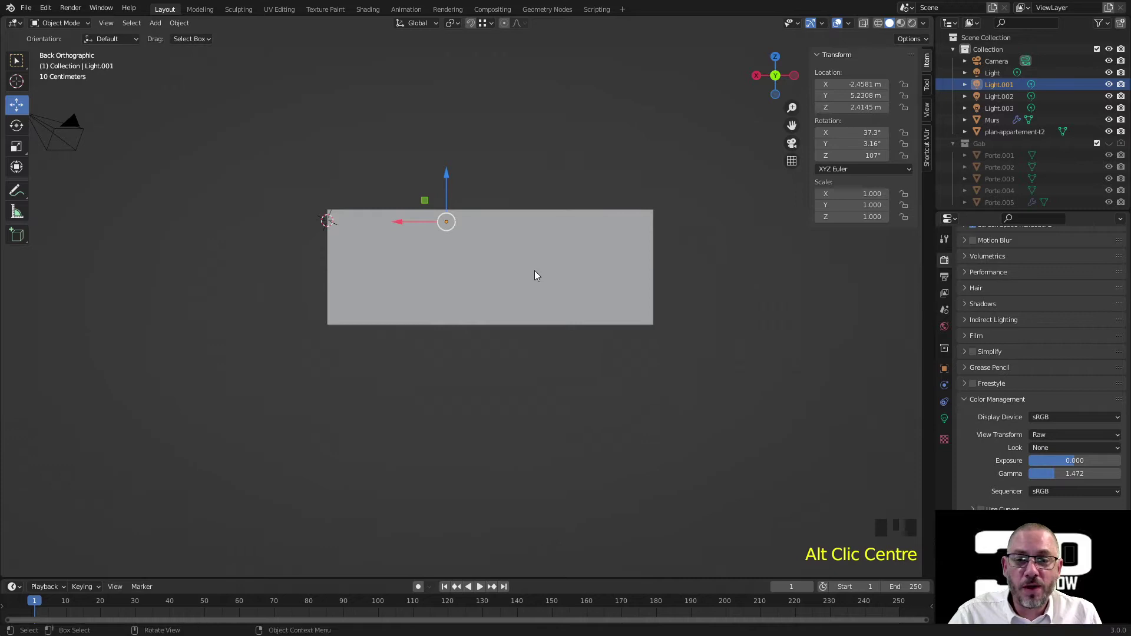
pyautogui.moveTo(533, 287); pyautogui.dragTo(671, 284)
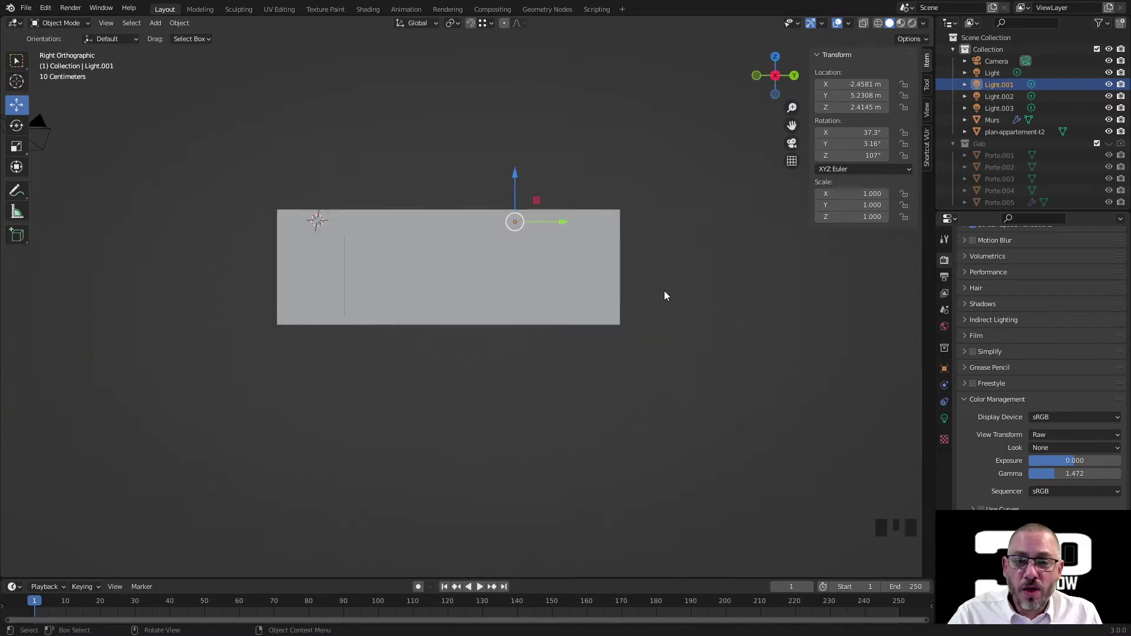
# - Add a new Text object to the apartment scene from the Add menu
pyautogui.moveTo(925, 31); pyautogui.dragTo(860, 294)
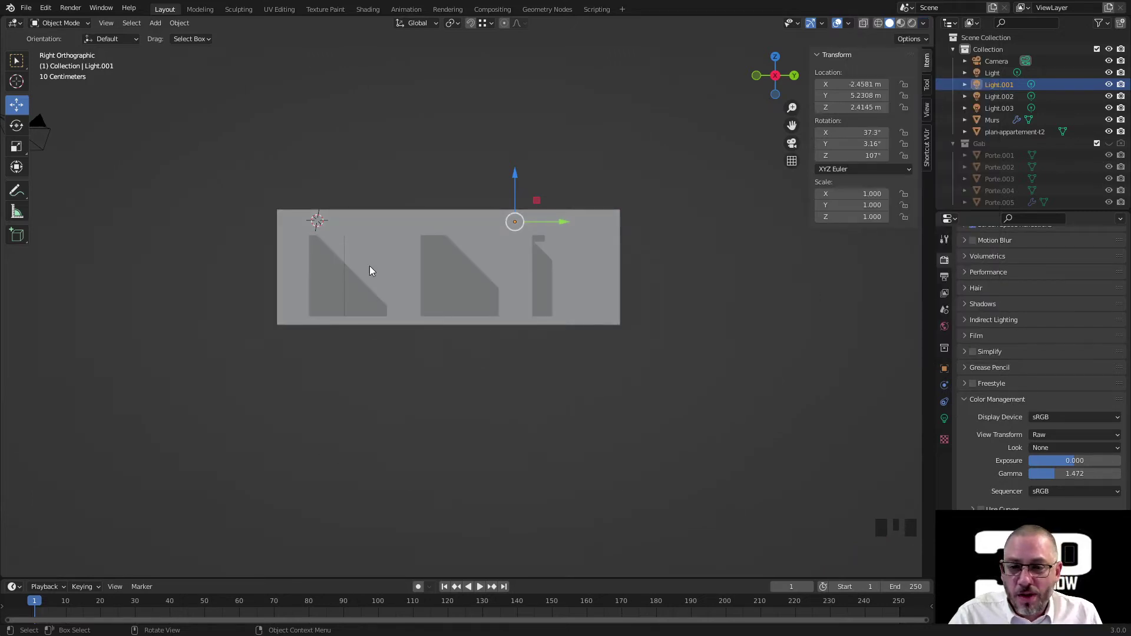
pyautogui.scroll(3)
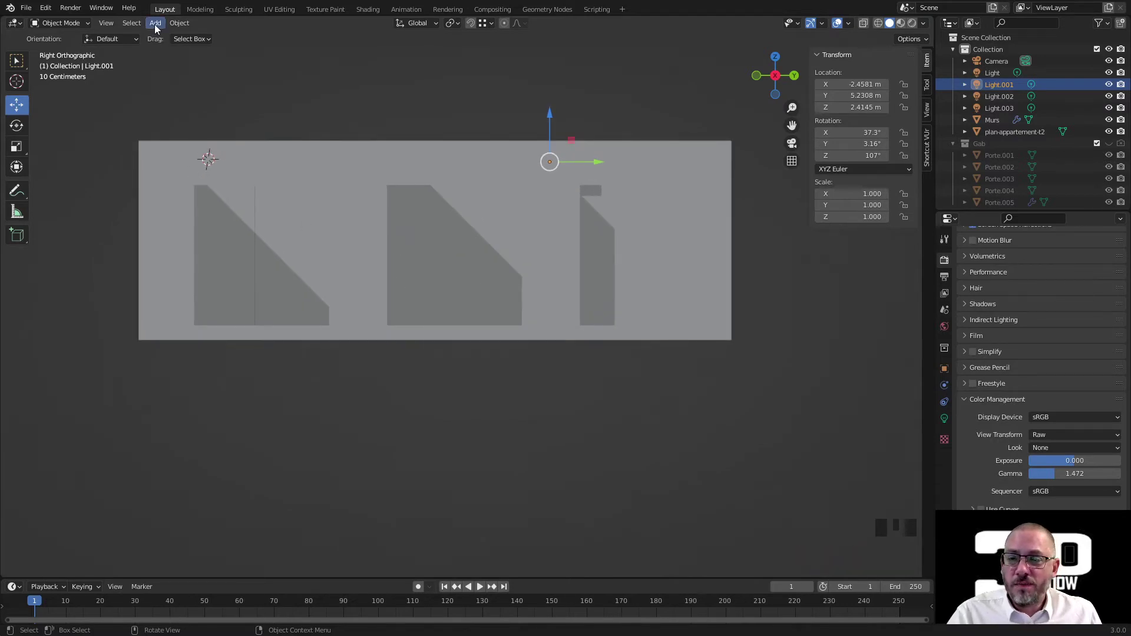
# - Orbit to the front wall and align the new Text object to the view so it stands upright
pyautogui.moveTo(154, 29); pyautogui.dragTo(104, 480)
pyautogui.moveTo(137, 498); pyautogui.dragTo(383, 300)
pyautogui.moveTo(383, 299); pyautogui.dragTo(316, 238)
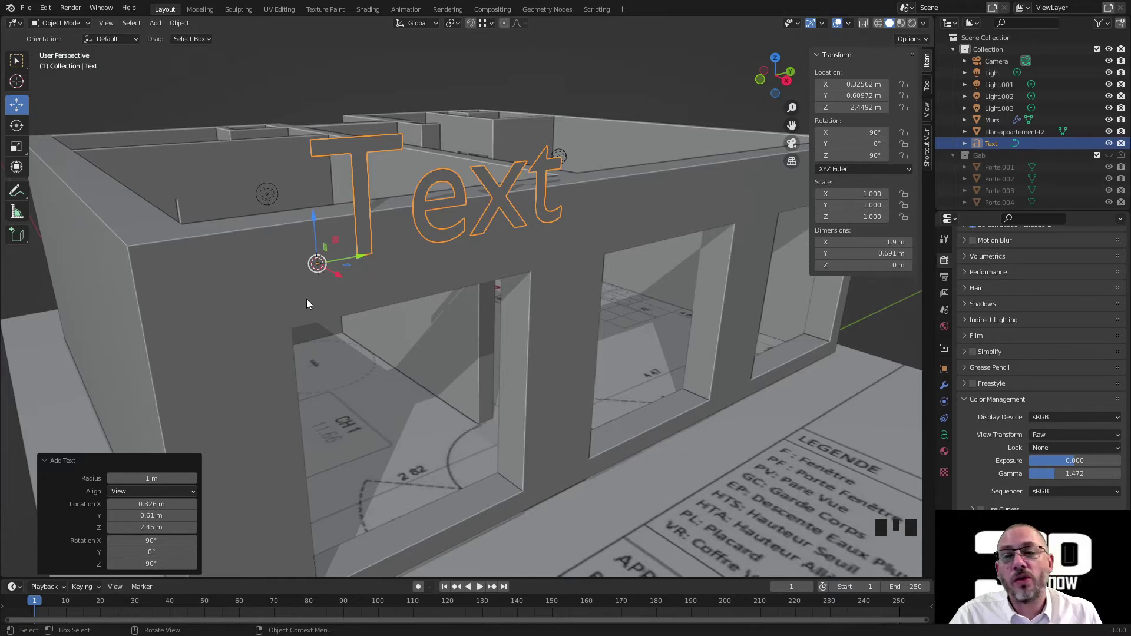
pyautogui.moveTo(172, 31); pyautogui.dragTo(222, 100)
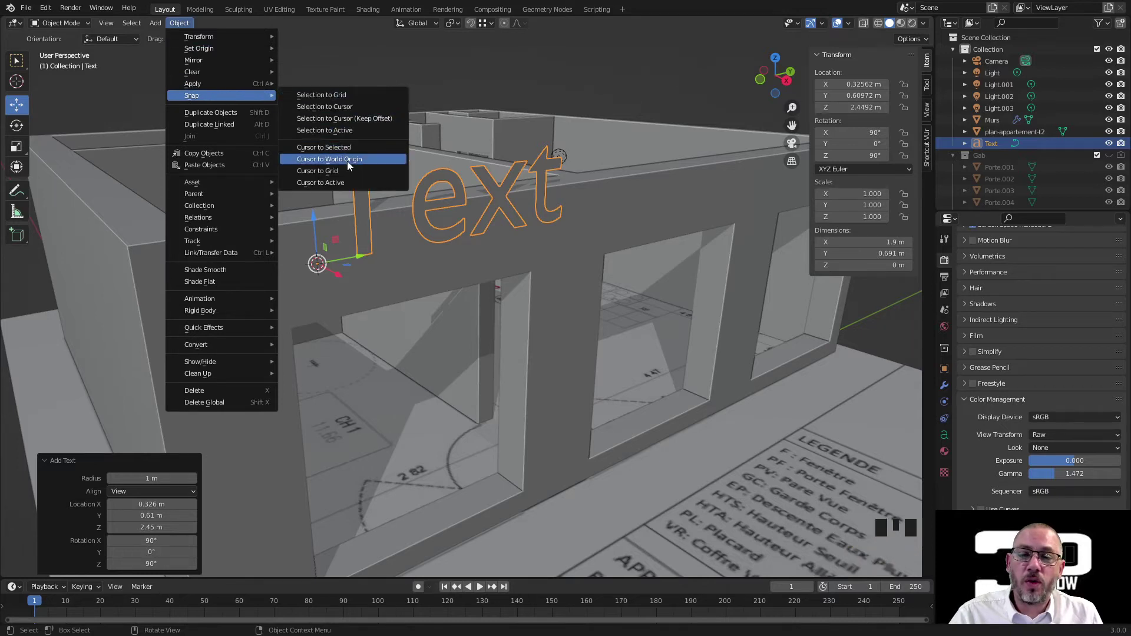
# - Snap and move the Text object onto the front wall, then scale it down to about 0.664
pyautogui.press('shift+s')
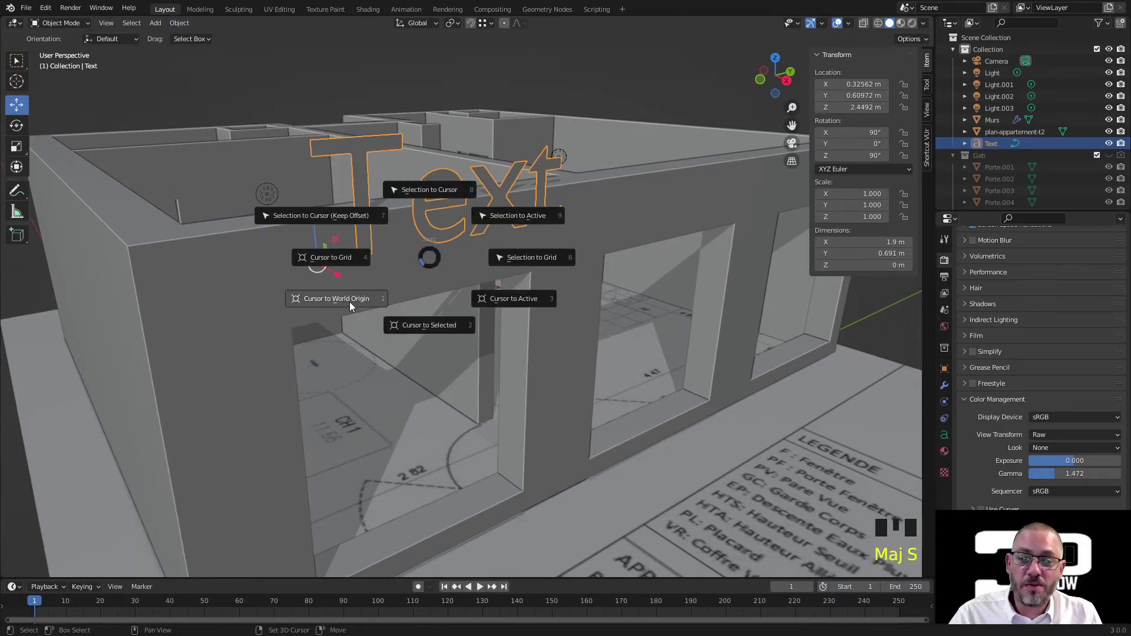
pyautogui.click(361, 305)
pyautogui.click(337, 243)
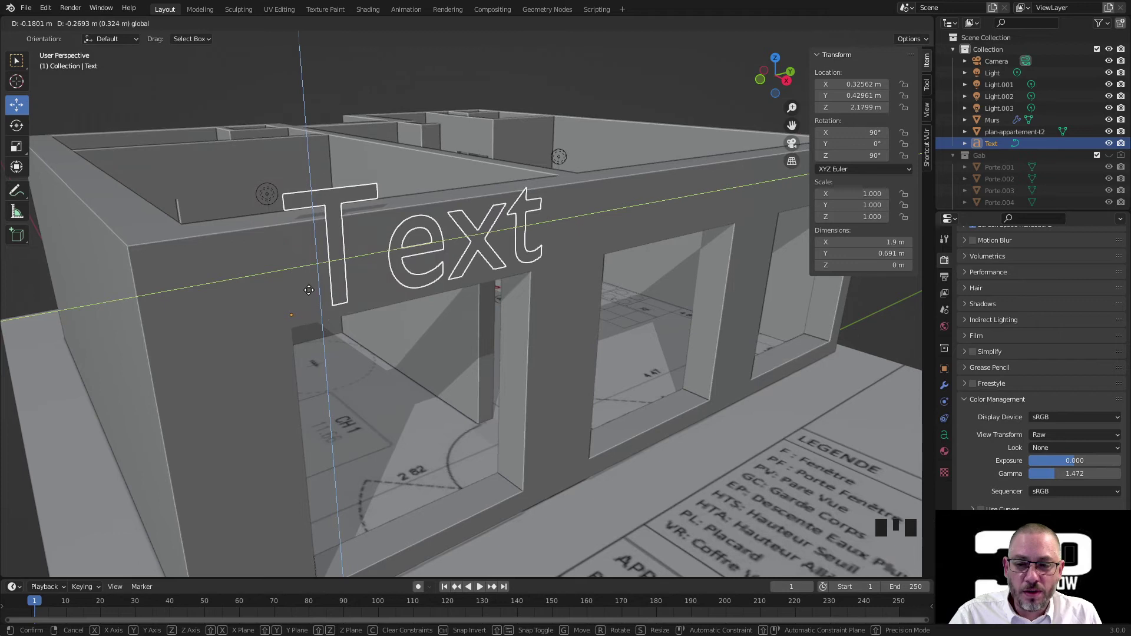
pyautogui.click(331, 310)
pyautogui.click(383, 299)
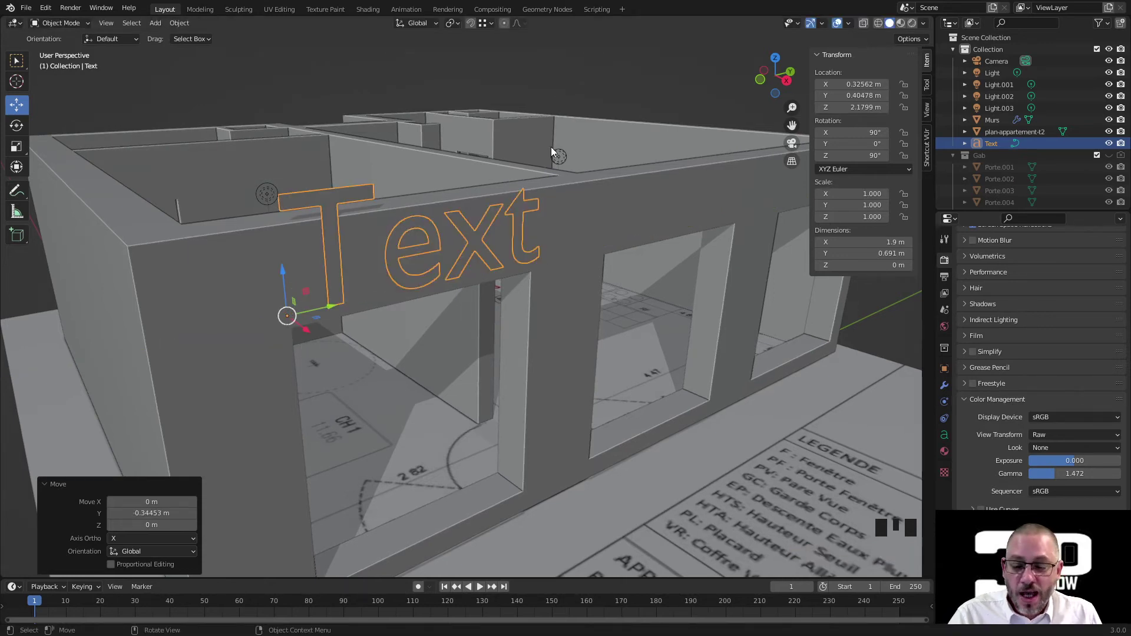
pyautogui.press('s')
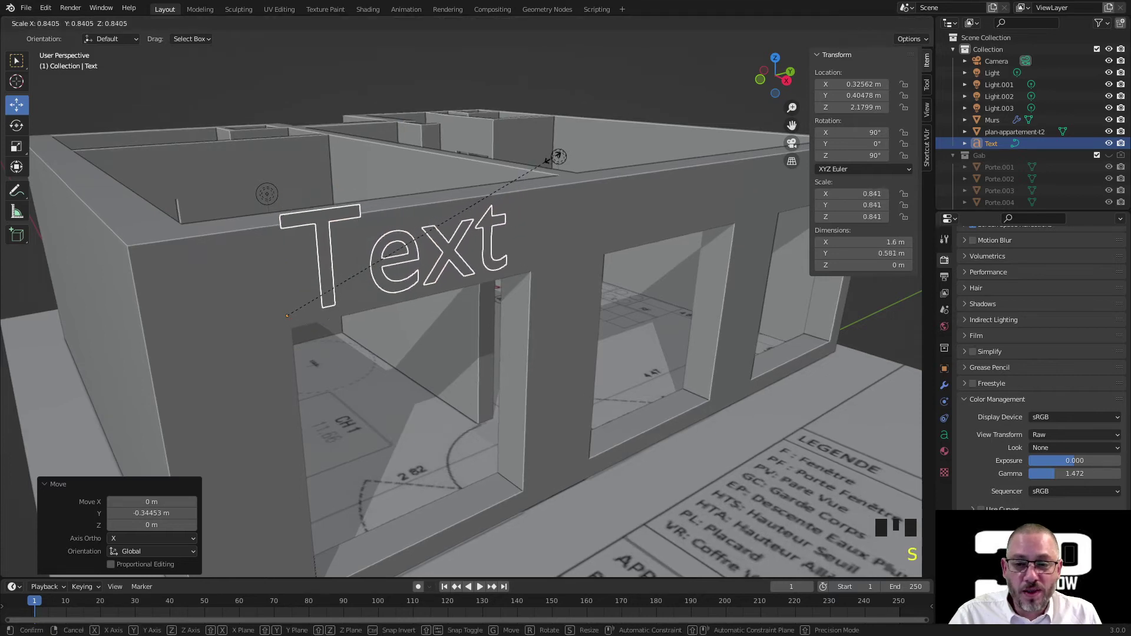
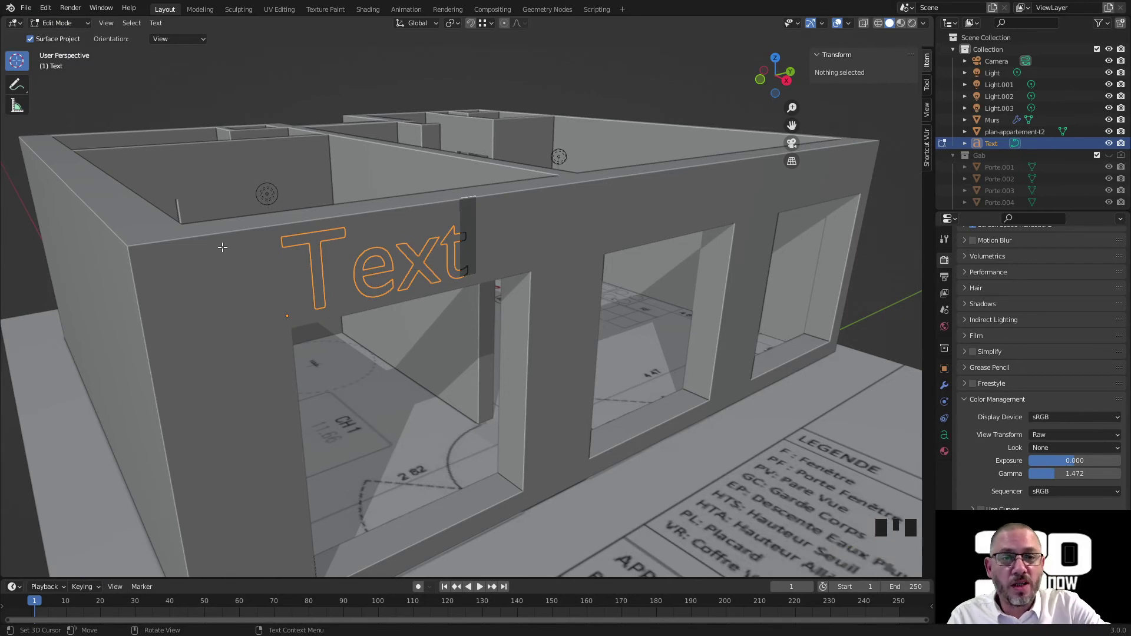
# - In text edit mode, delete the default word 'Text' from the lettering
pyautogui.press('BackSpace')
pyautogui.press('BackSpace')
pyautogui.press('BackSpace')
pyautogui.press('BackSpace')
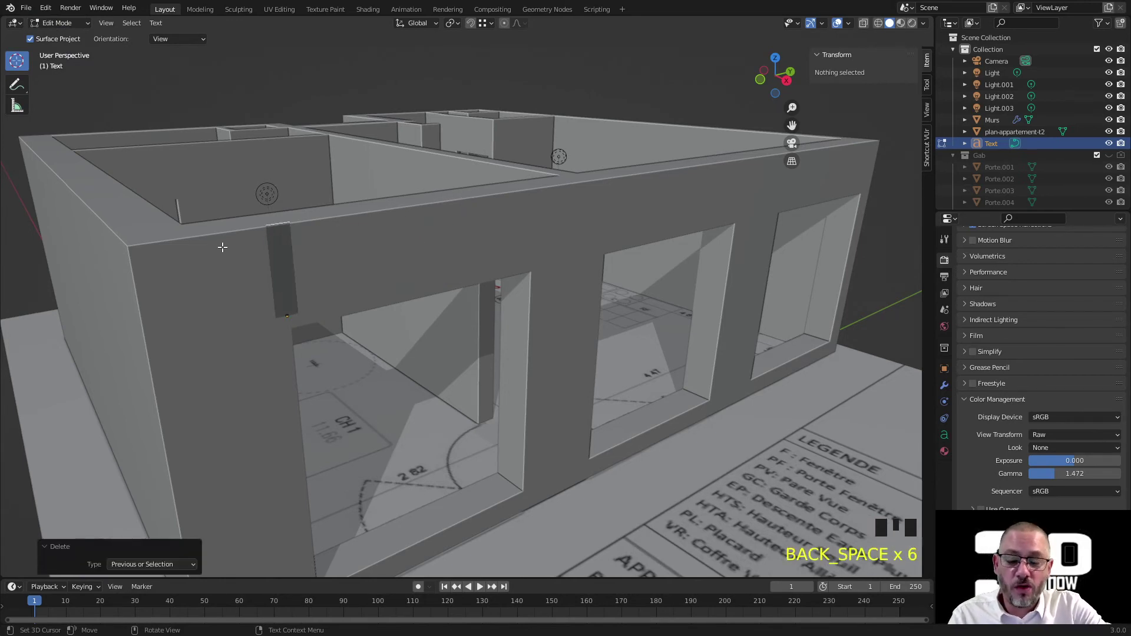
pyautogui.press('shift+a')
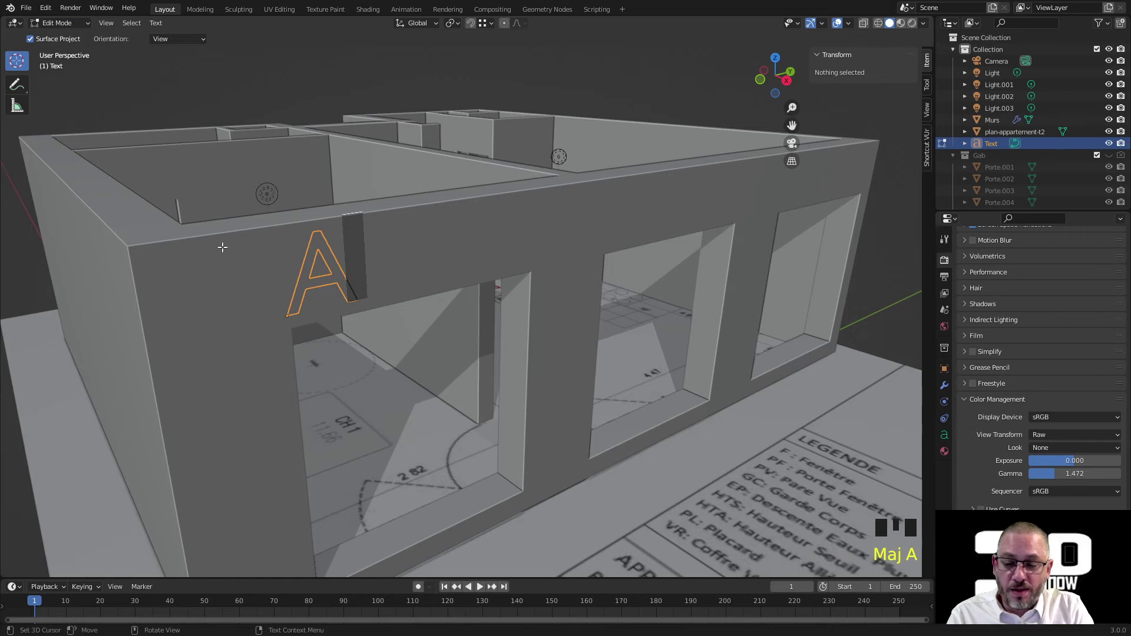
pyautogui.press('BackSpace')
# - Write the new lettering 'I AM 3D ARTIST' on the front wall
pyautogui.press('shift+i')
pyautogui.press('space')
pyautogui.press('shift+a')
pyautogui.press('shift+m')
pyautogui.press('space')
pyautogui.press('KP_3')
pyautogui.press('shift+d')
pyautogui.press('space')
pyautogui.press('shift+a')
pyautogui.press('shift+r')
pyautogui.press('shift+t')
pyautogui.press('shift+i')
pyautogui.press('shift+s')
pyautogui.press('shift+t')
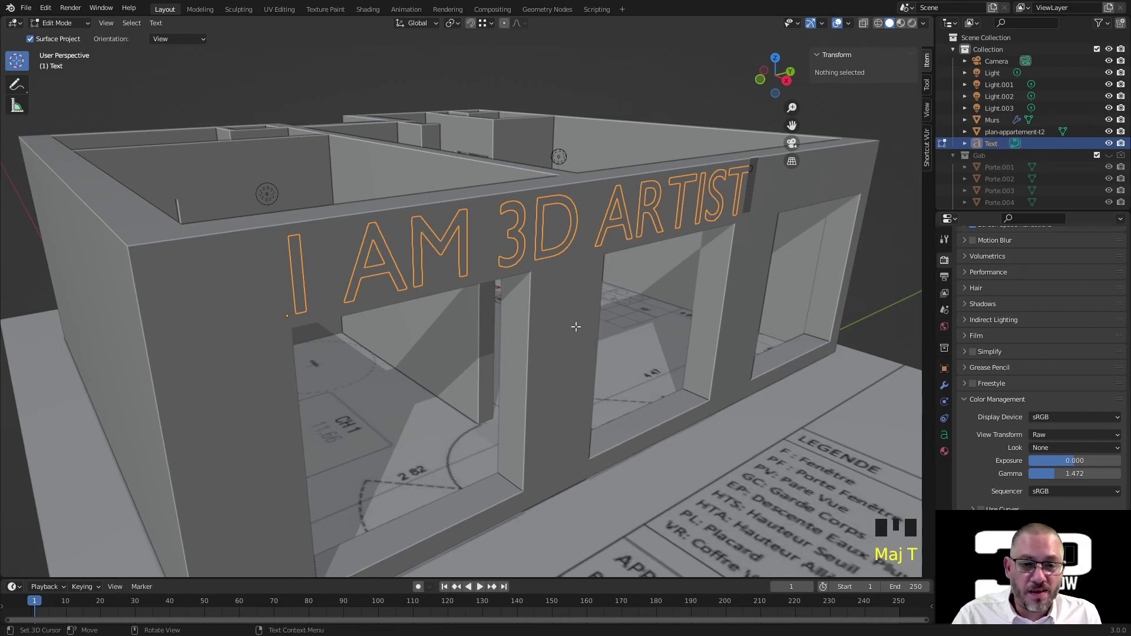
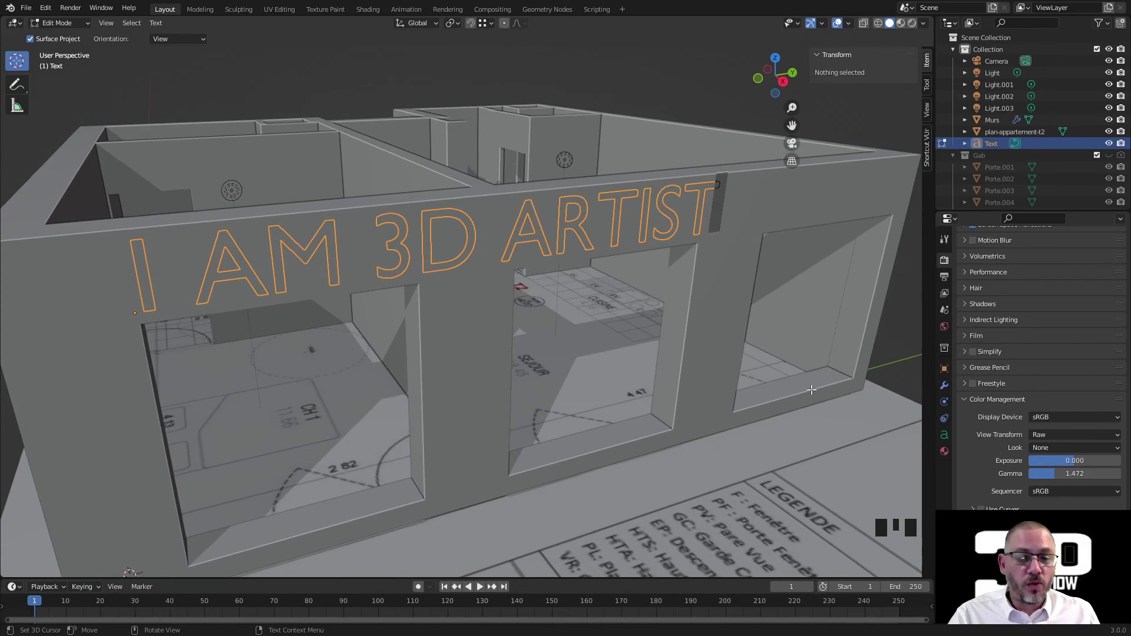
# - Give the lettering a 0.01 m Extrude depth in its Geometry settings and return to rendered shading
pyautogui.click(942, 437)
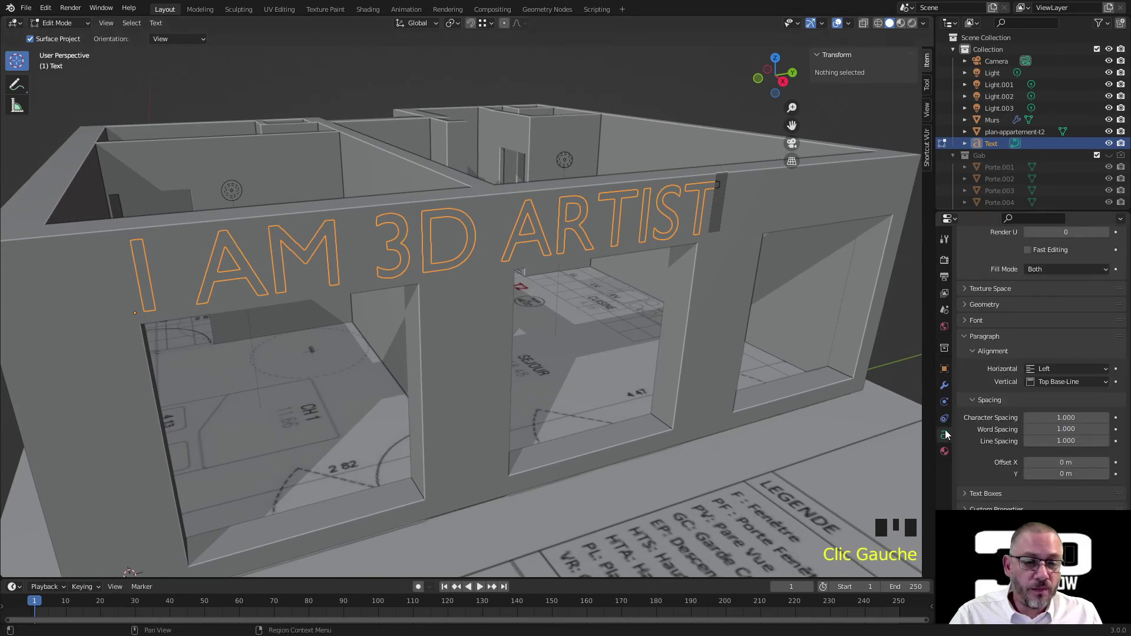
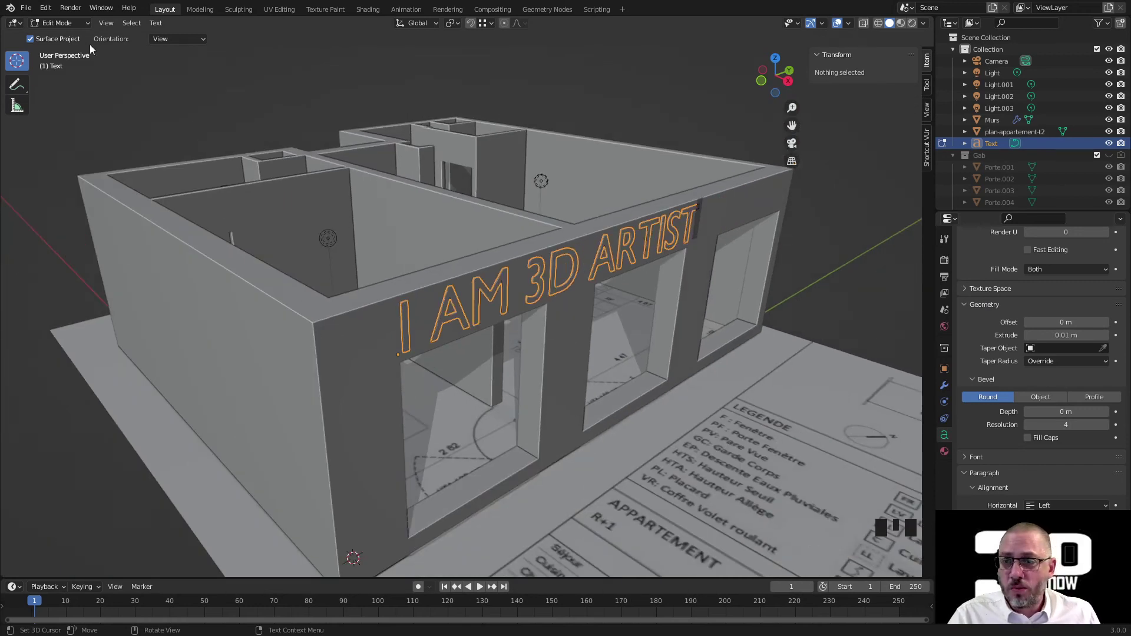
pyautogui.moveTo(57, 26); pyautogui.dragTo(914, 27)
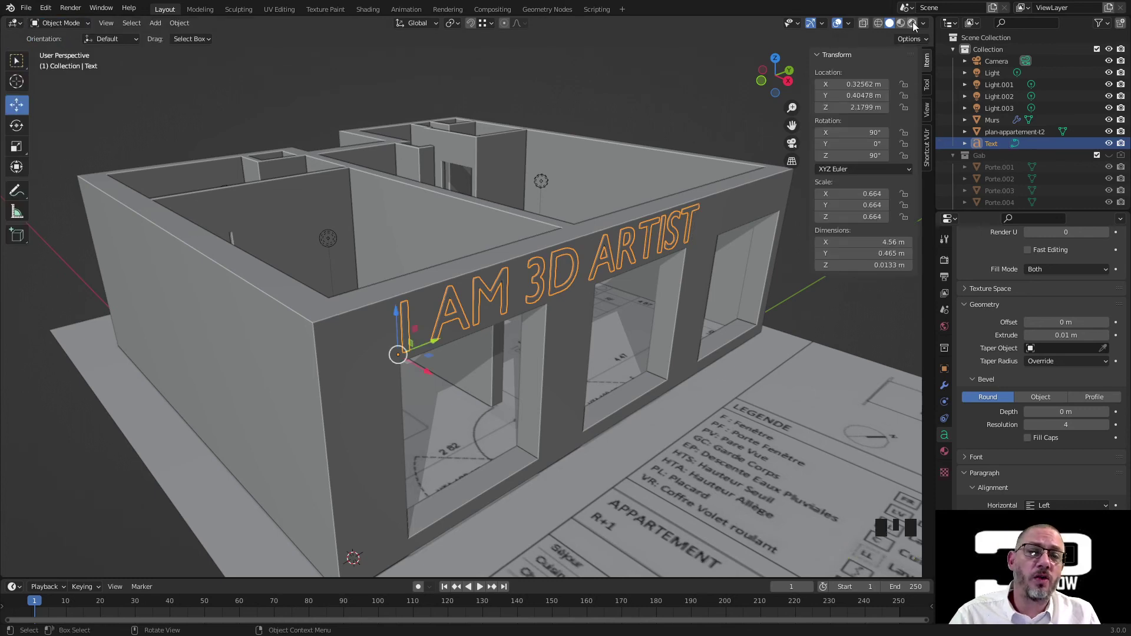